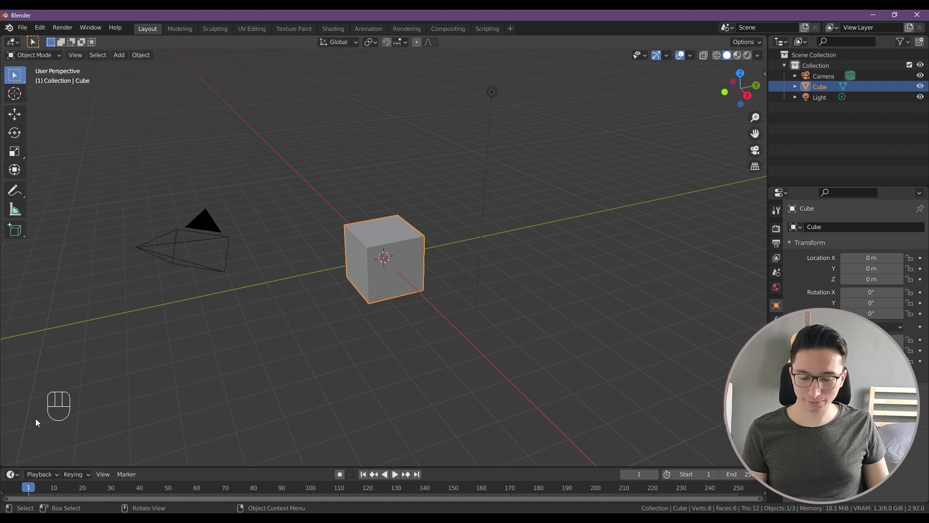
Poke at the default scene with stray keys and clicks before clearing out the cube, camera and light
{"action": "key", "text": "a"}
{"action": "key", "text": "s"}
{"action": "key", "text": "g"}
{"action": "key", "text": "s"}
{"action": "key", "text": "w"}
{"action": "key", "text": "g"}
{"action": "key", "text": "t"}
{"action": "key", "text": "w"}
{"action": "left_click", "coordinate": [132, 360]}
{"action": "right_click", "coordinate": [132, 360]}
{"action": "middle_click", "coordinate": [221, 322]}
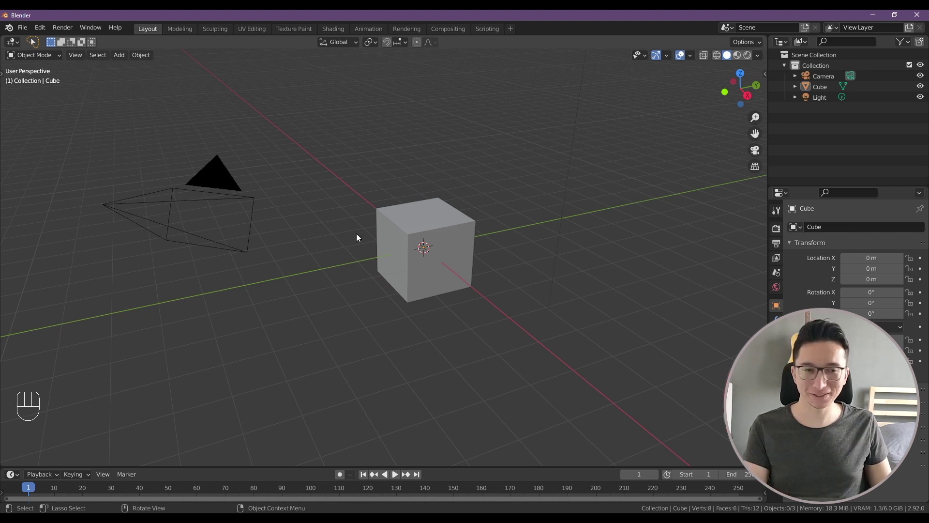
Delete all default objects and add Karakter.png as a reference image empty rotated 90° on X, viewed from the front
{"action": "key", "text": "a"}
{"action": "key", "text": "x"}
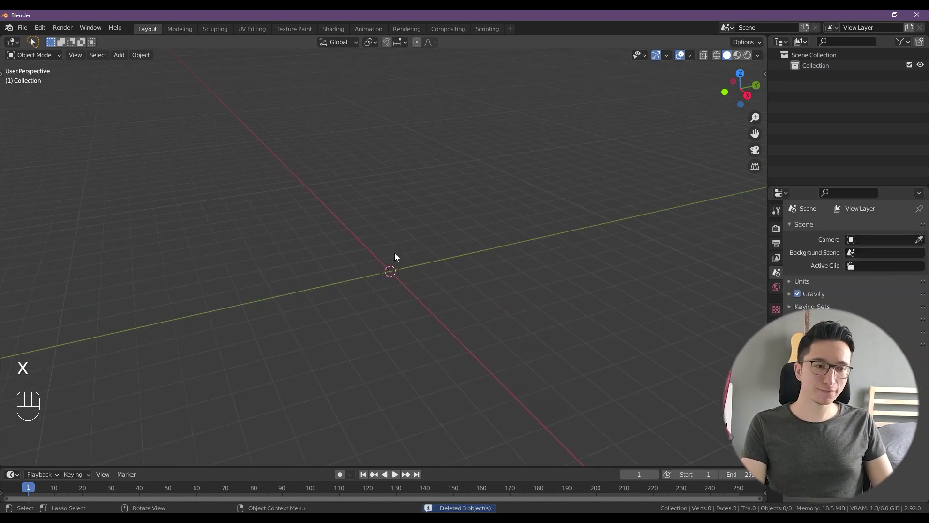
{"action": "key", "text": "KP_1"}
{"action": "key", "text": "shift+a"}
{"action": "key", "text": "shift+a"}
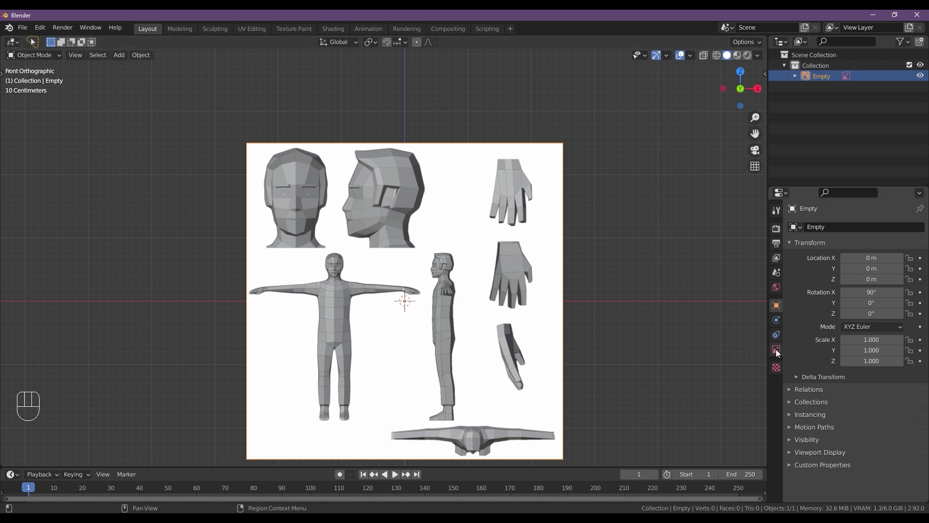
Enable opacity on the image empty and lower it to 0.300
{"action": "left_click", "coordinate": [776, 351]}
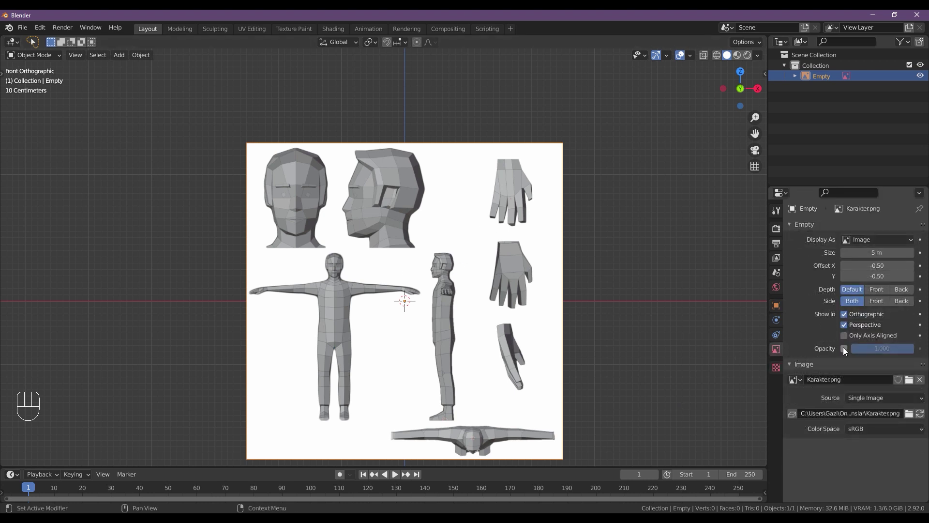
{"action": "left_click", "coordinate": [847, 351]}
{"action": "left_click_drag", "start_coordinate": [895, 350], "coordinate": [883, 365]}
{"action": "left_click_drag", "start_coordinate": [886, 350], "coordinate": [876, 351]}
{"action": "left_click_drag", "start_coordinate": [878, 351], "coordinate": [545, 303]}
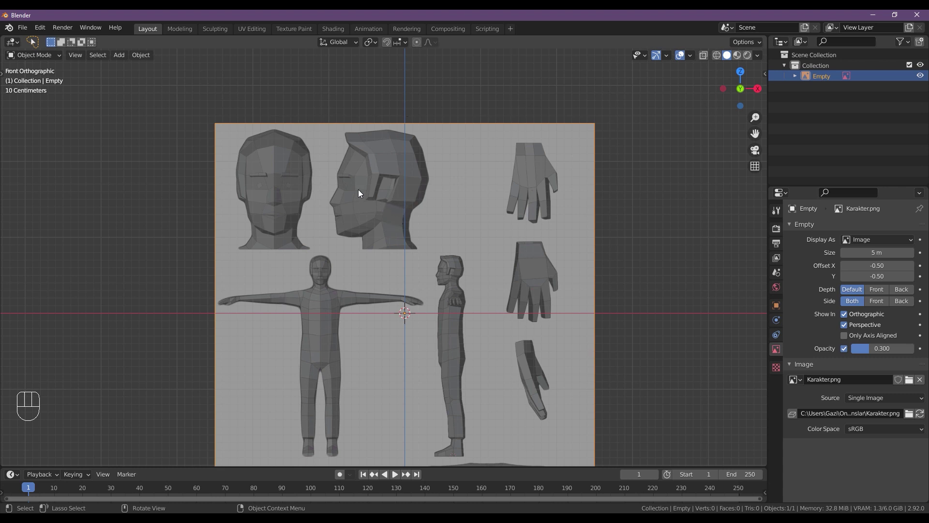
Move the empty so the front-view head sits on the Z axis
{"action": "key", "text": "g"}
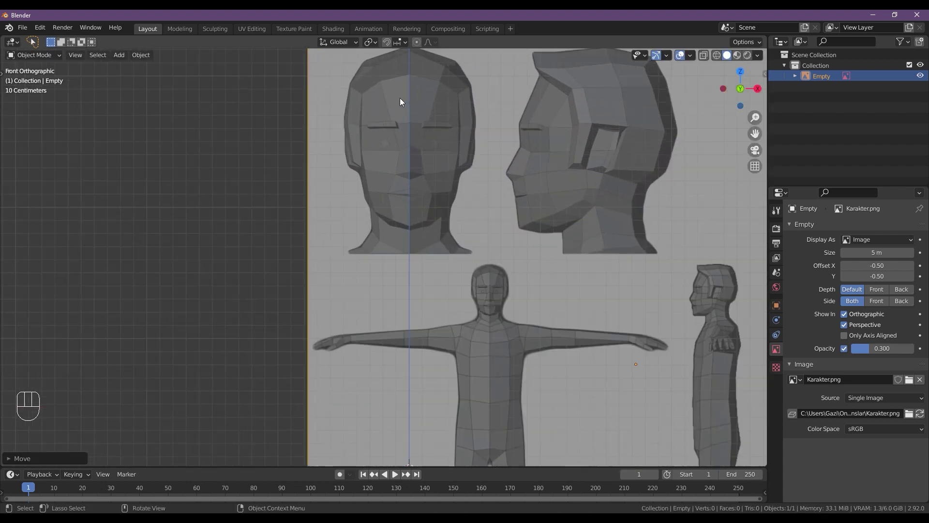
{"action": "key", "text": "g"}
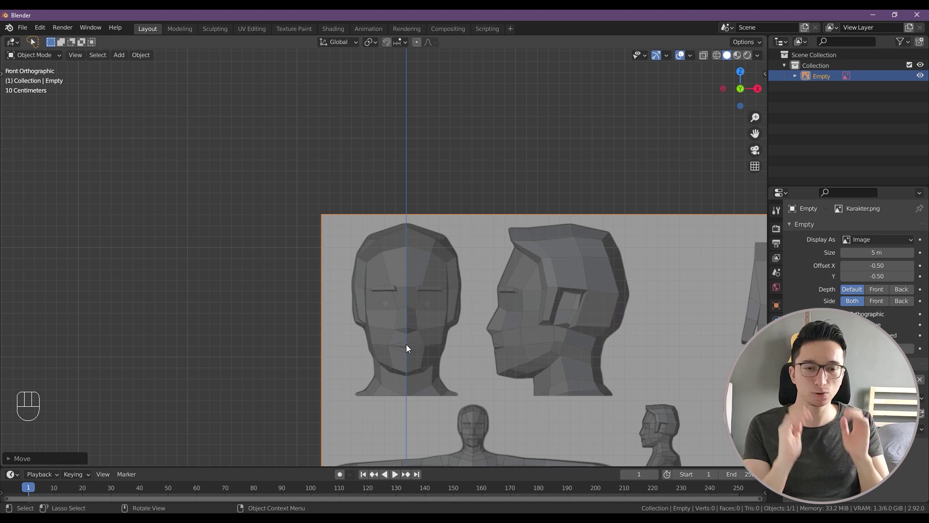
From top view move the reference sheet back along Y away from the origin
{"action": "key", "text": "KP_1"}
{"action": "key", "text": "KP_7"}
{"action": "key", "text": "g"}
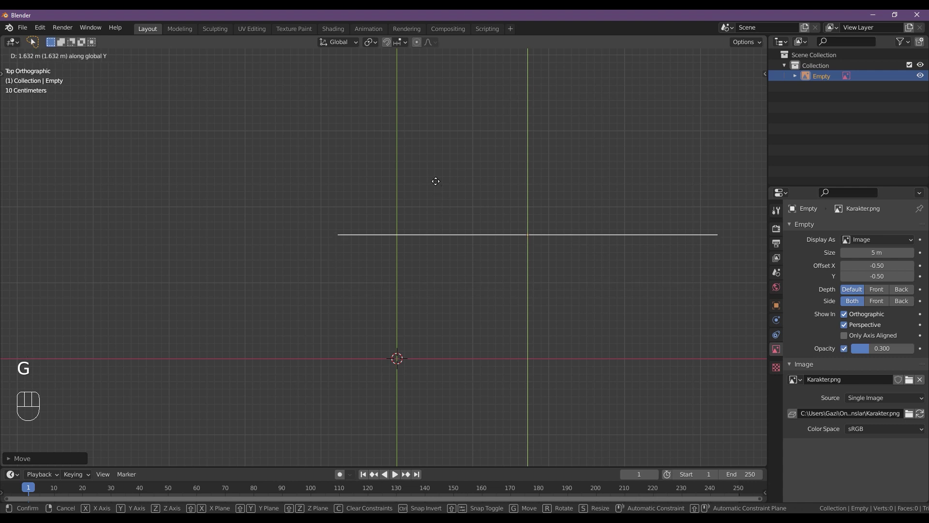
{"action": "left_click_drag", "start_coordinate": [498, 350], "coordinate": [431, 277]}
{"action": "key", "text": "g"}
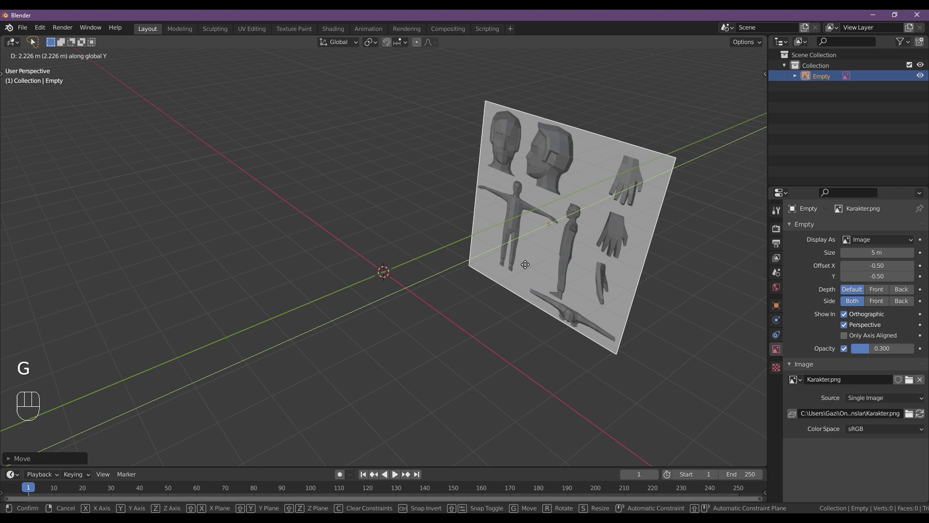
{"action": "left_click_drag", "start_coordinate": [495, 281], "coordinate": [466, 292]}
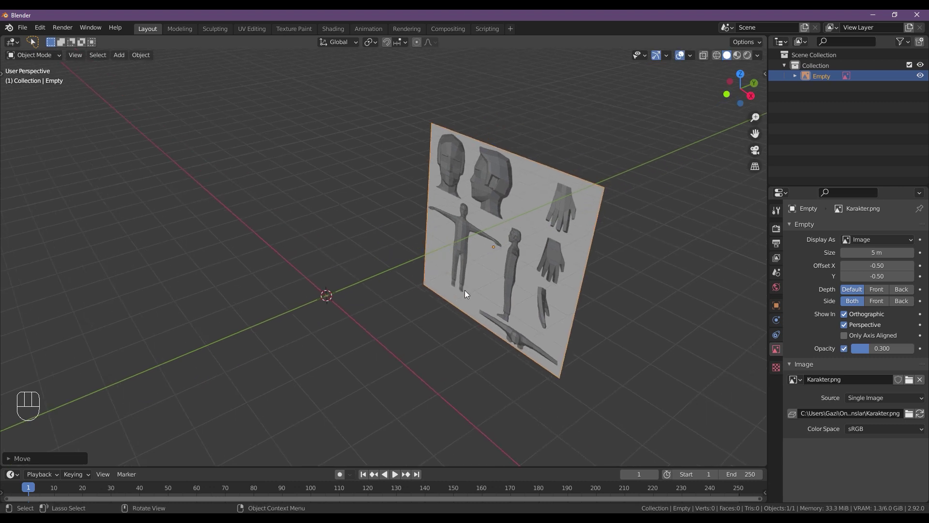
Duplicate the sheet as Empty.001, rotate it 90° on Z and slide it away along X
{"action": "key", "text": "shift+d"}
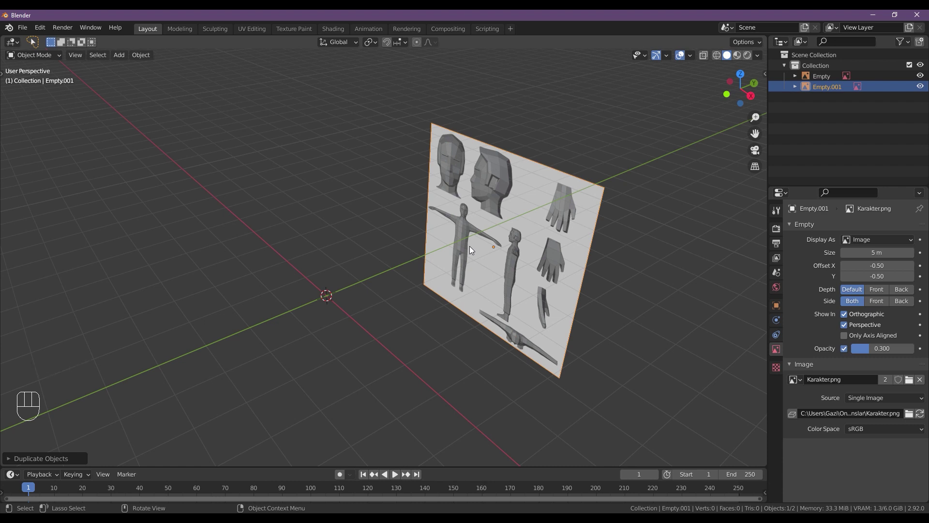
{"action": "key", "text": "r"}
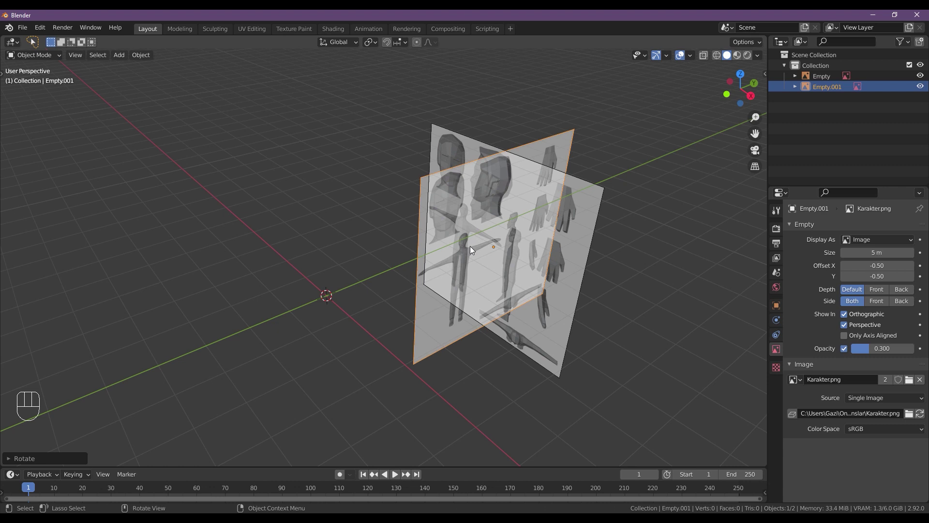
{"action": "key", "text": "g"}
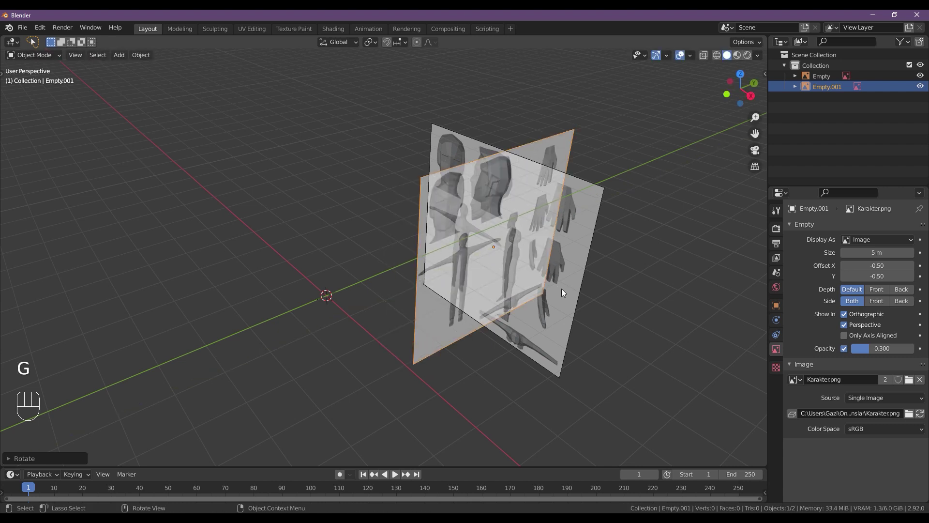
{"action": "key", "text": "g"}
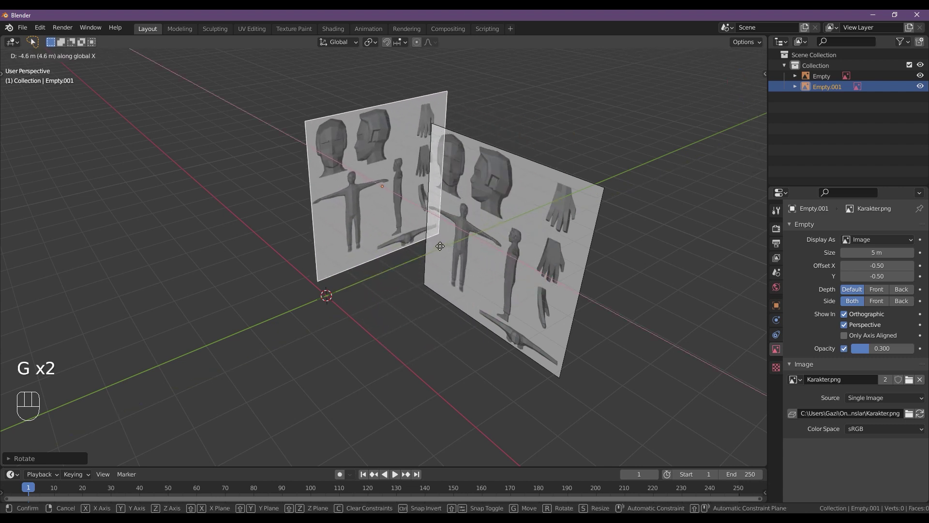
{"action": "key", "text": "KP_3"}
{"action": "left_click_drag", "start_coordinate": [370, 161], "coordinate": [379, 184]}
{"action": "left_click_drag", "start_coordinate": [379, 184], "coordinate": [393, 206]}
{"action": "left_click_drag", "start_coordinate": [393, 206], "coordinate": [448, 274]}
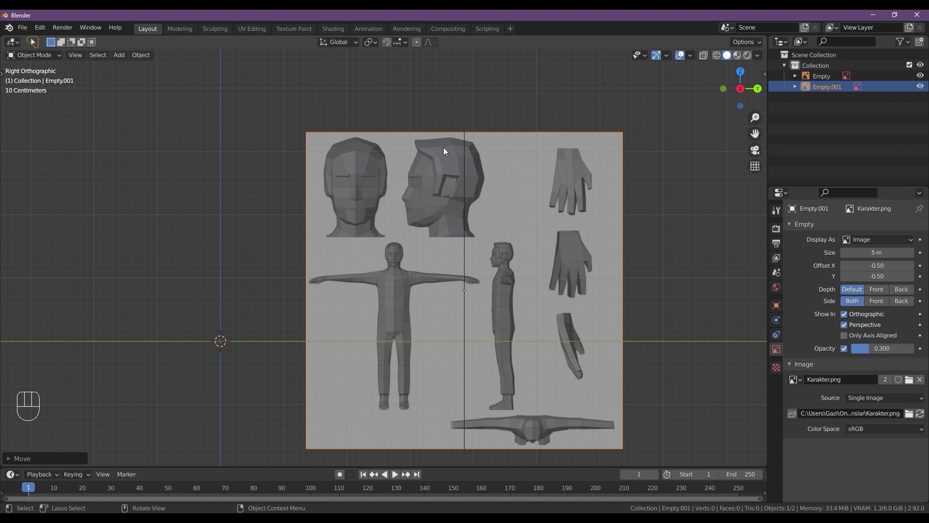
In side view align the copy's profile head with the centre axis
{"action": "key", "text": "g"}
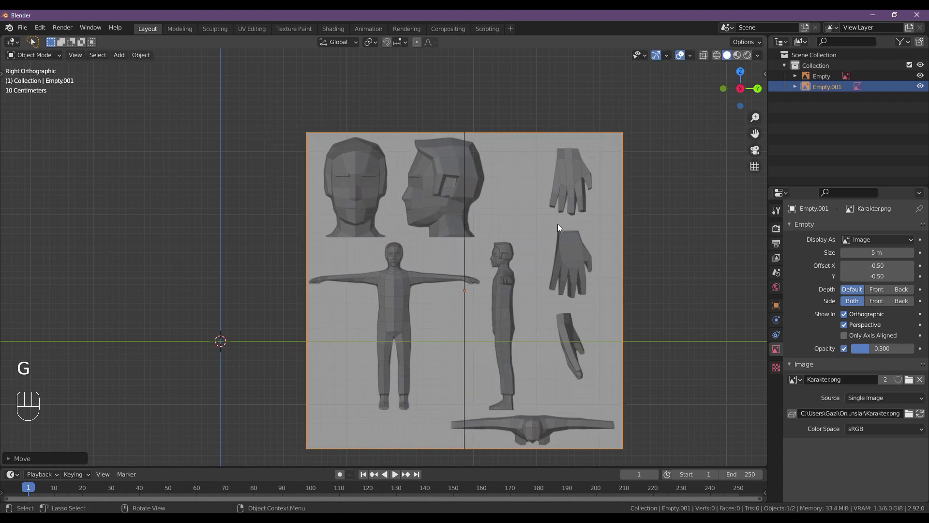
{"action": "key", "text": "g"}
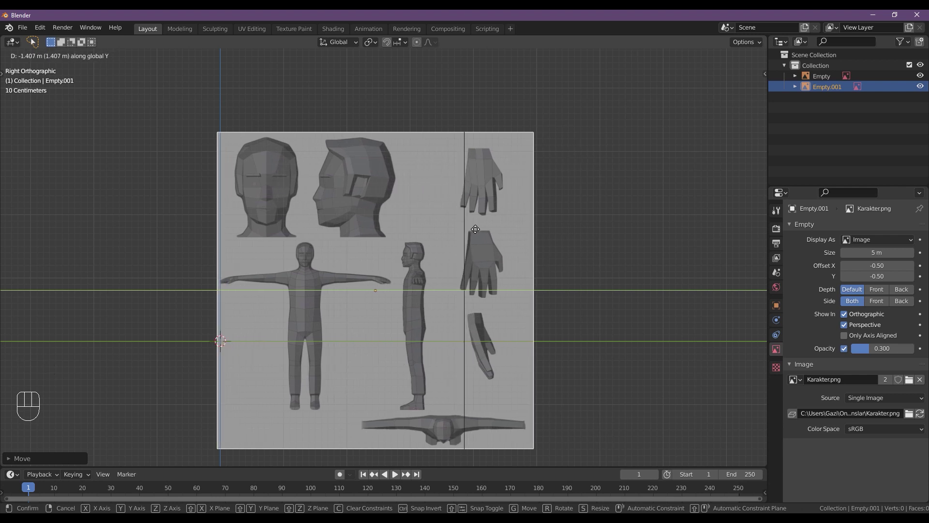
{"action": "left_click_drag", "start_coordinate": [443, 259], "coordinate": [471, 271]}
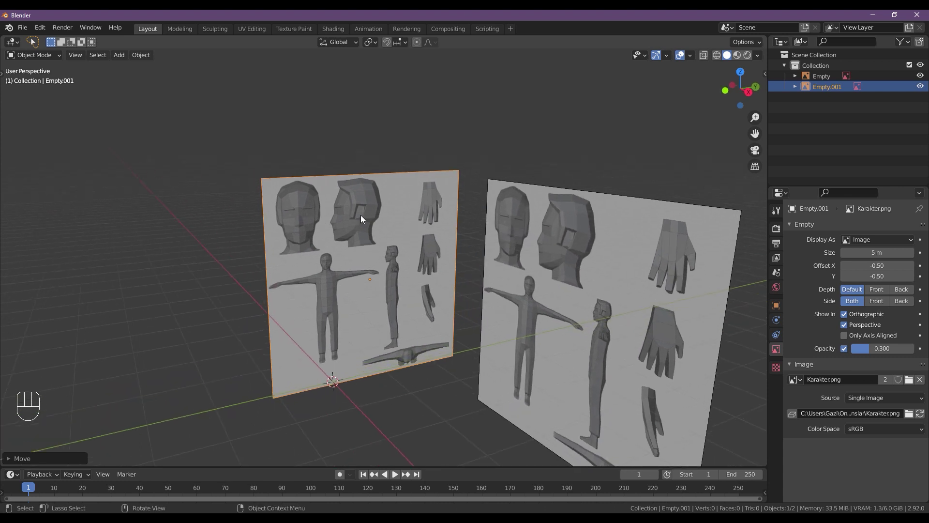
Check the front and side views, then start Save As and go up to the YT Character Modelling folder
{"action": "key", "text": "KP_1"}
{"action": "left_click_drag", "start_coordinate": [549, 200], "coordinate": [509, 163]}
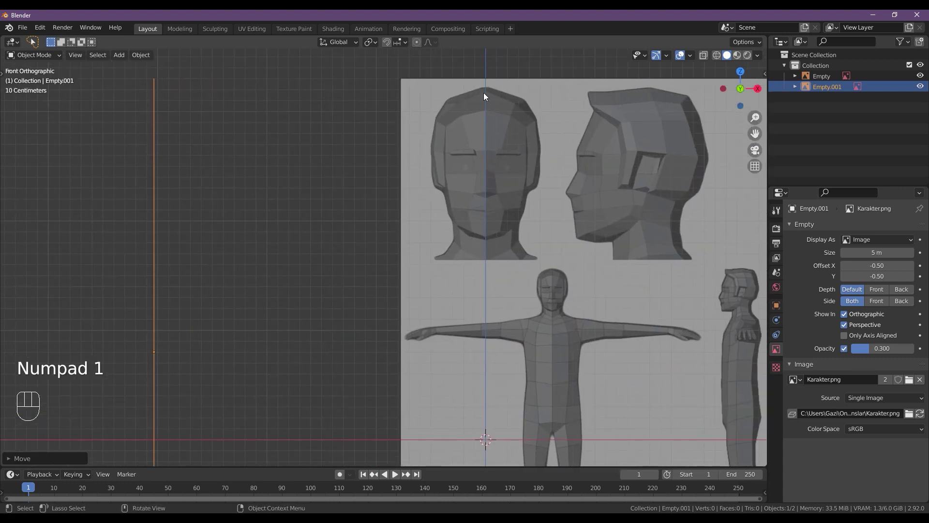
{"action": "key", "text": "KP_3"}
{"action": "middle_click", "coordinate": [192, 196]}
{"action": "left_click", "coordinate": [316, 207]}
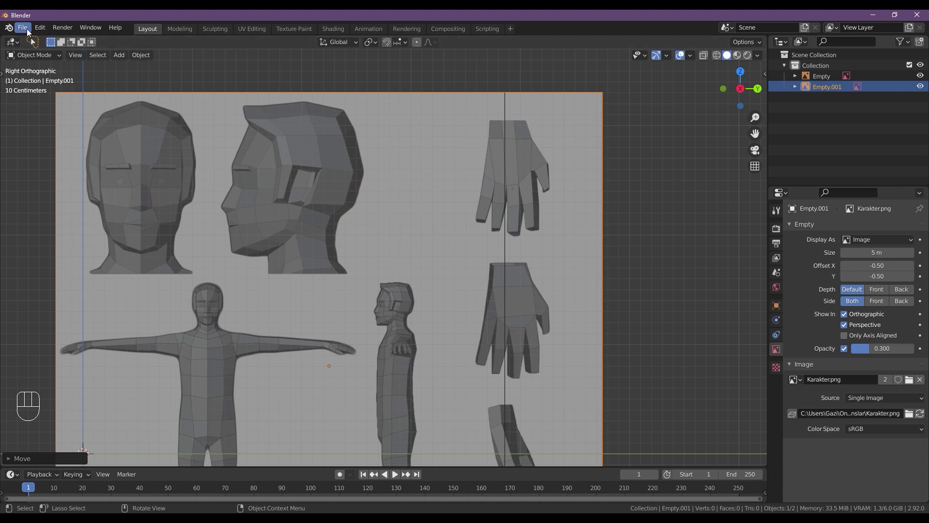
{"action": "left_click_drag", "start_coordinate": [31, 26], "coordinate": [70, 110]}
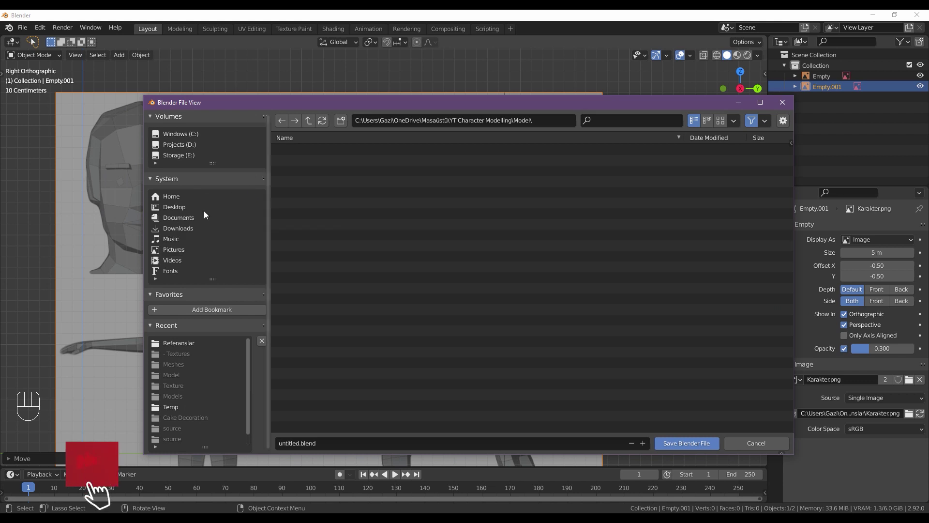